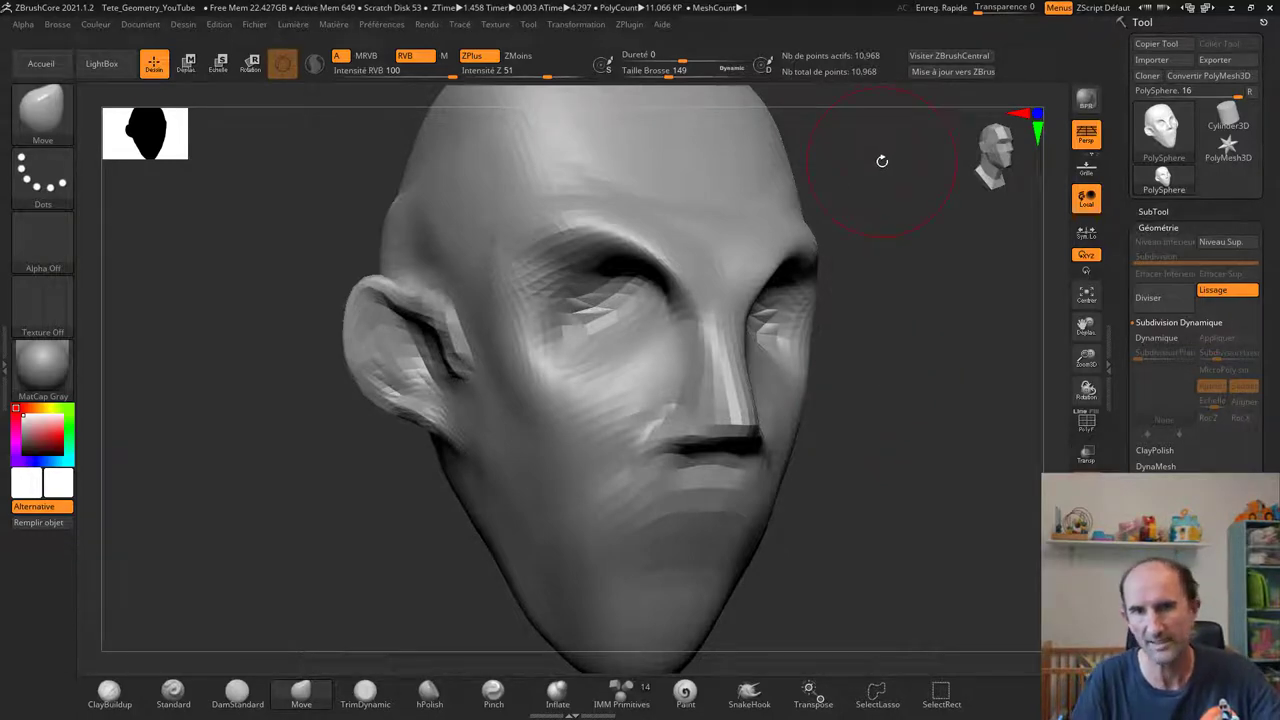
- Orbit and zoom around the default cube, then enter Edit Mode on it
{"action": "middle_click", "coordinate": [580, 319]}
{"action": "scroll", "scroll_direction": "down", "scroll_amount": 3}
{"action": "left_click_drag", "start_coordinate": [499, 381], "coordinate": [465, 340]}
{"action": "scroll", "scroll_direction": "up", "scroll_amount": 3}
{"action": "scroll", "scroll_direction": "down", "scroll_amount": 3}
{"action": "left_click_drag", "start_coordinate": [548, 319], "coordinate": [468, 277]}
{"action": "key", "text": "Tab"}
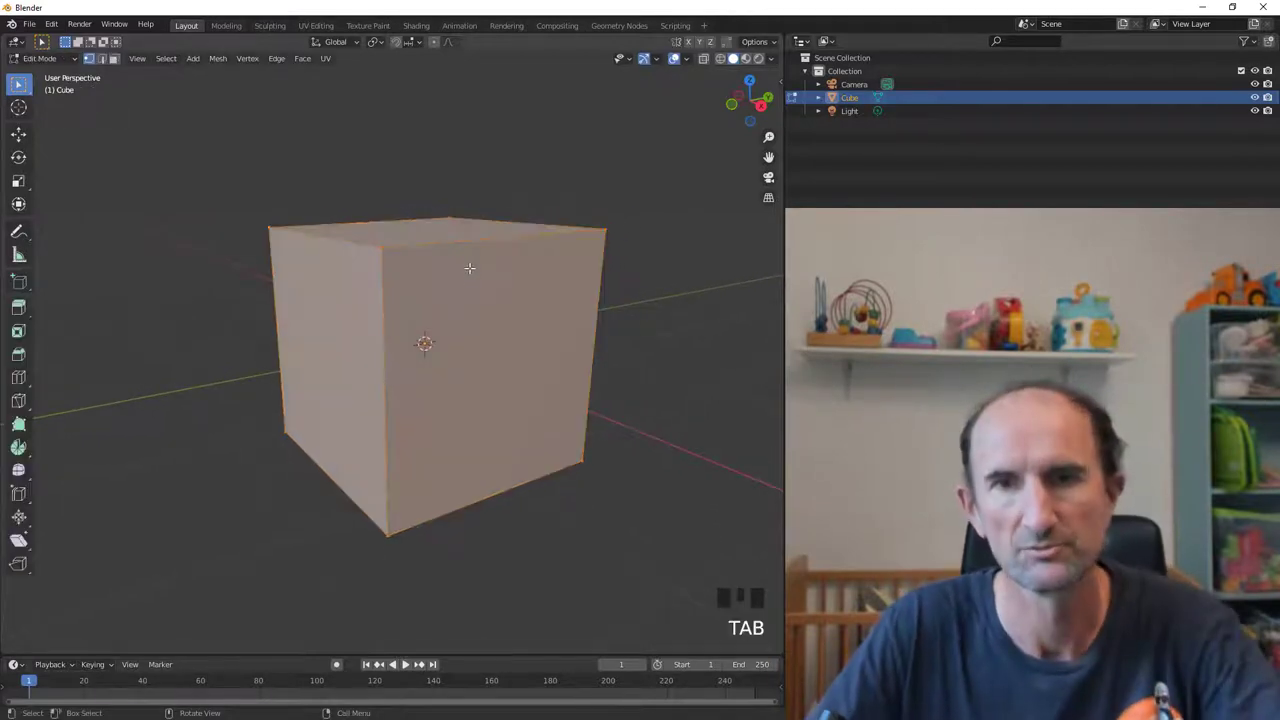